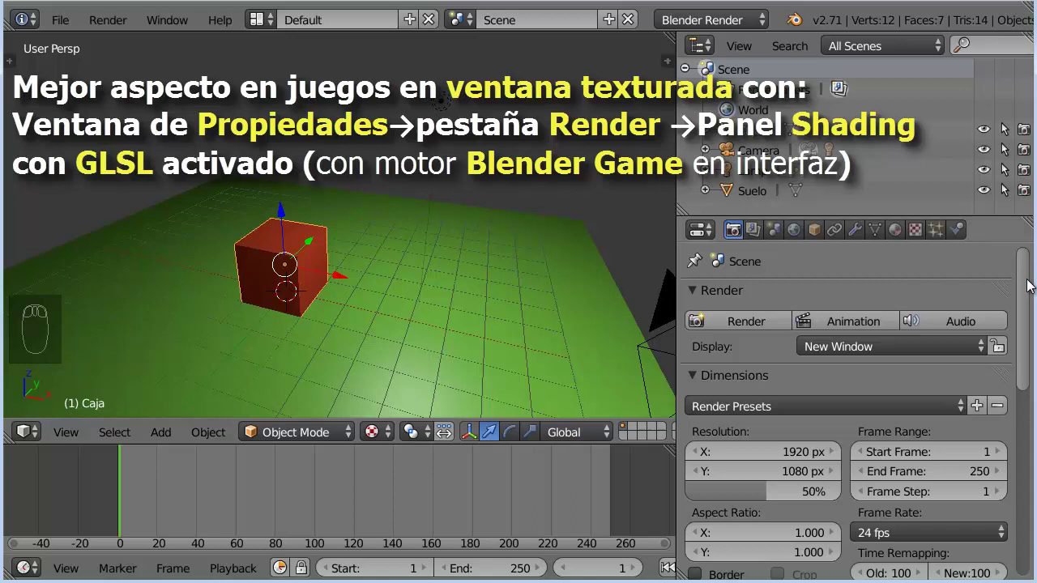
# Set the render engine to Blender Game and enable GLSL shading in Render properties.
pyautogui.moveTo(1030, 283); pyautogui.dragTo(390, 440)
pyautogui.click(383, 437)
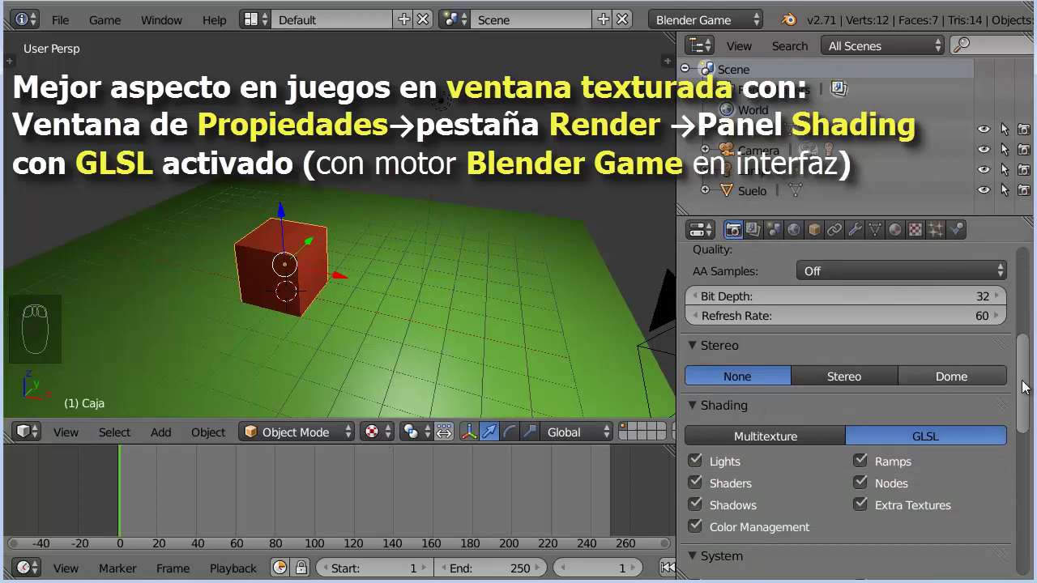
pyautogui.click(1029, 385)
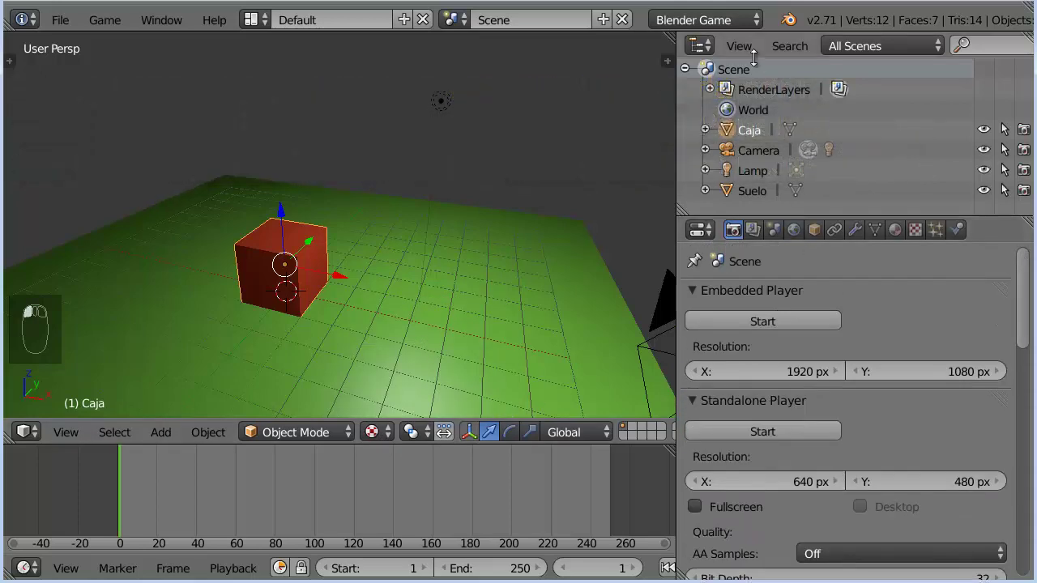
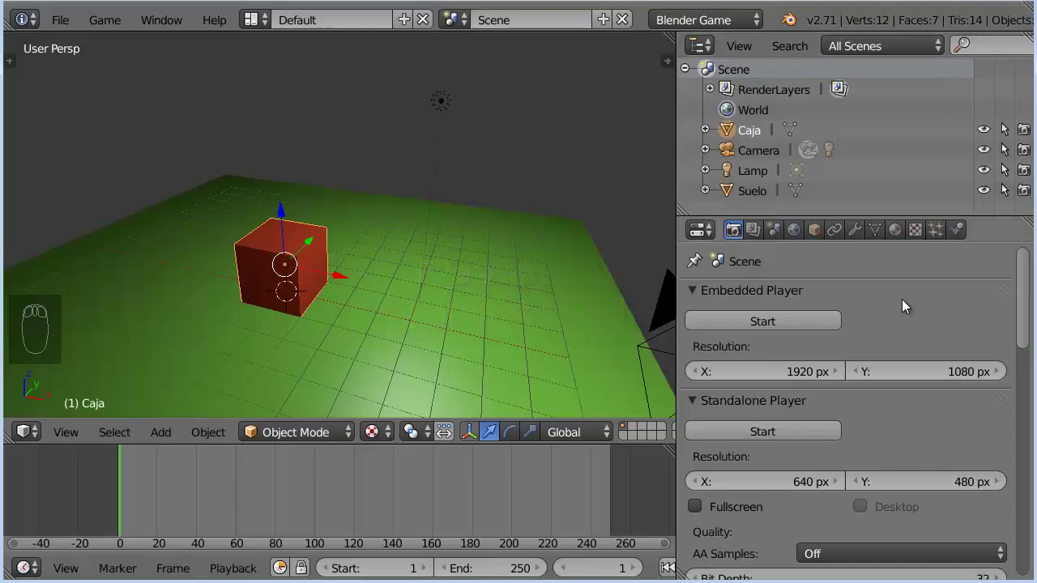
# Load parquet.jpg as the box material's image texture and pack it into the .blend file.
pyautogui.click(901, 235)
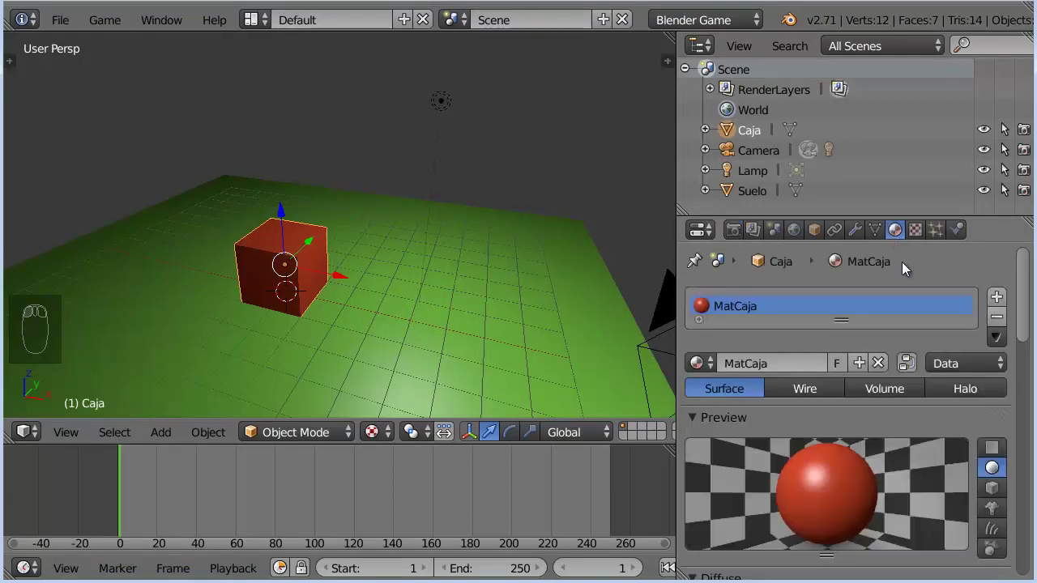
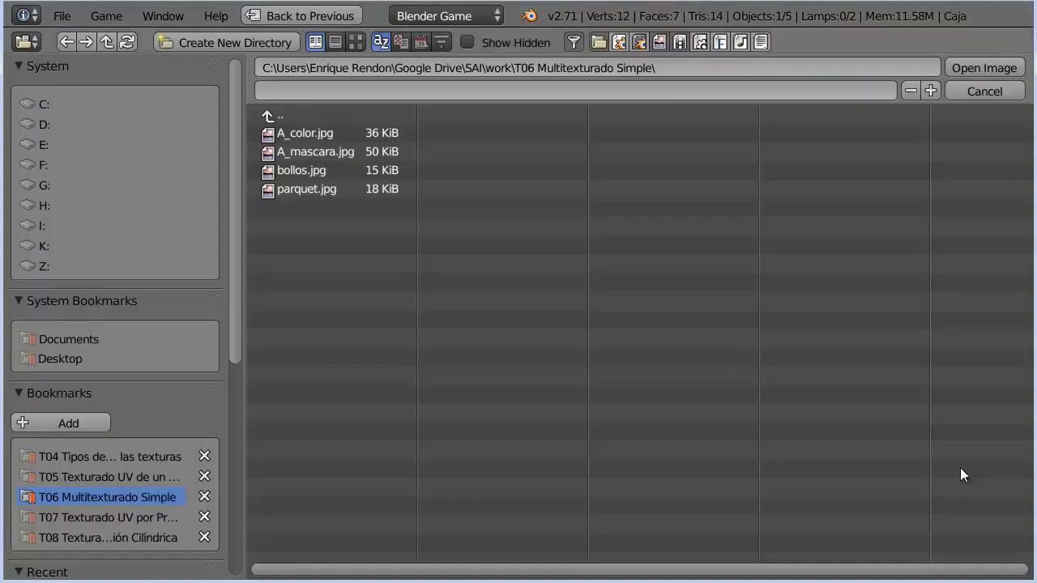
pyautogui.click(326, 198)
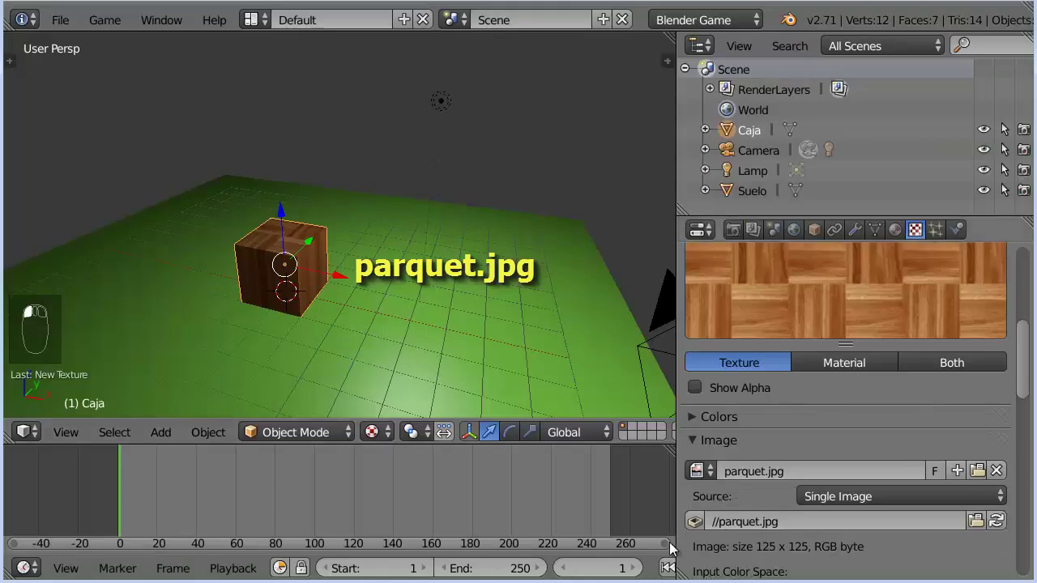
pyautogui.click(701, 530)
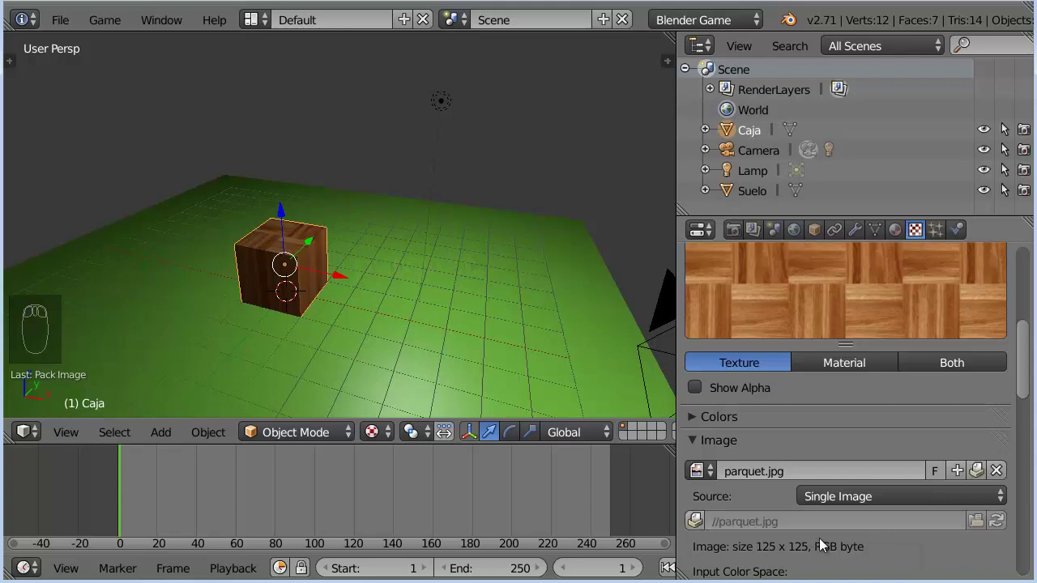
pyautogui.moveTo(529, 377); pyautogui.dragTo(981, 309)
pyautogui.moveTo(881, 233); pyautogui.dragTo(744, 480)
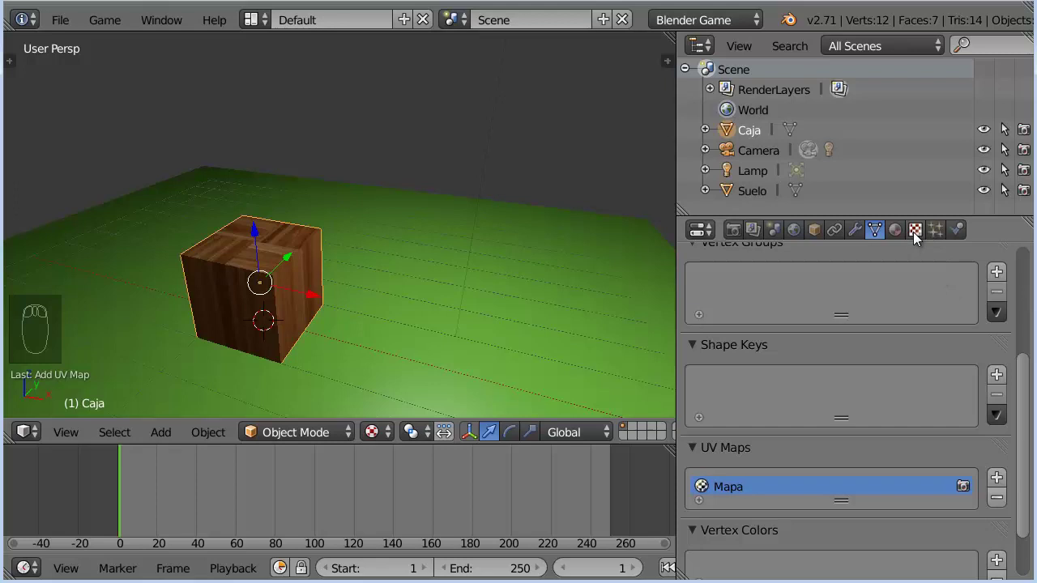
# Set the parquet texture's mapping coordinates to UV using the Mapa UV map.
pyautogui.moveTo(919, 236); pyautogui.dragTo(1028, 362)
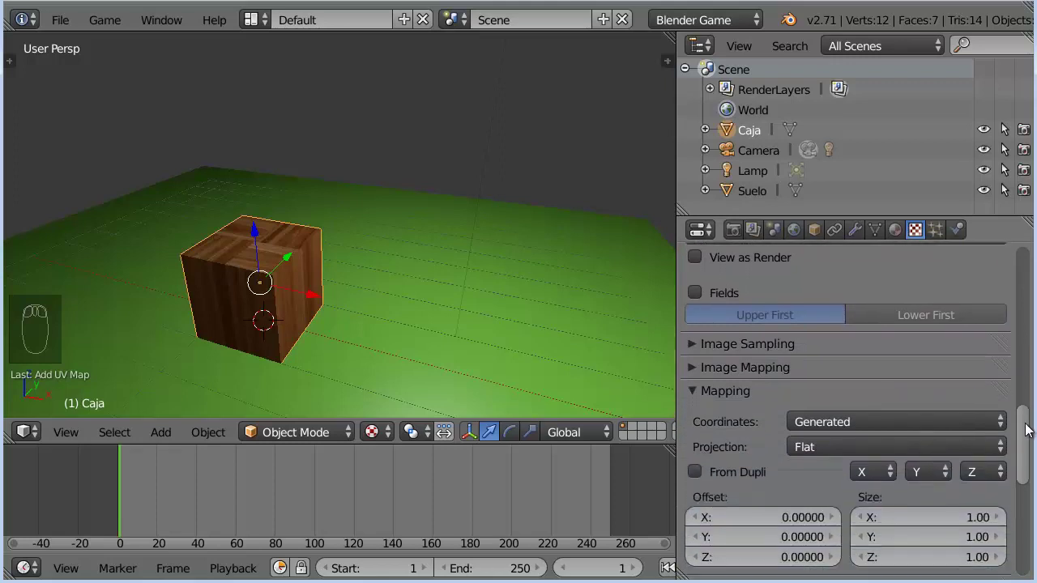
pyautogui.click(913, 350)
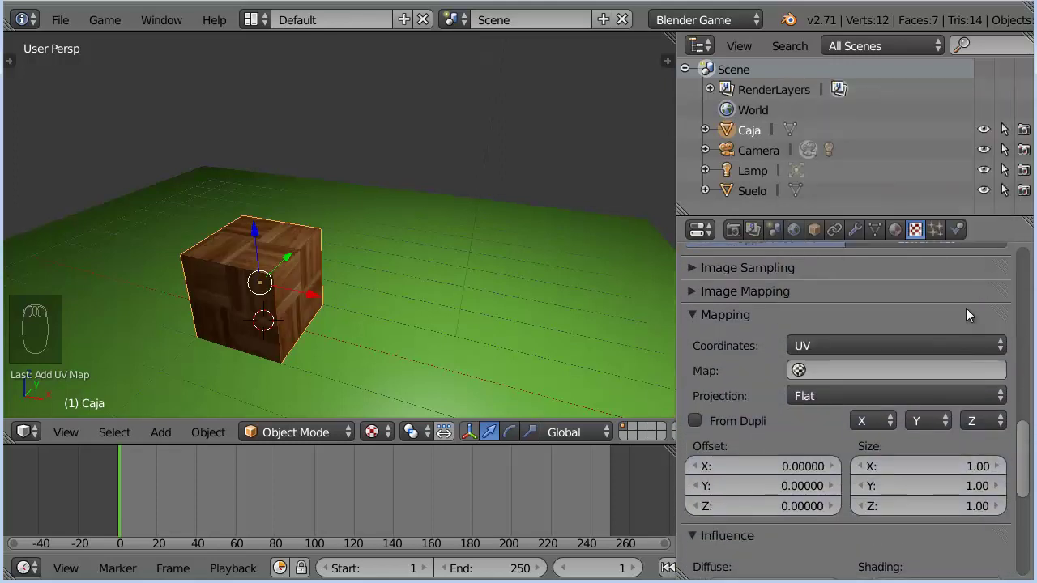
pyautogui.click(930, 366)
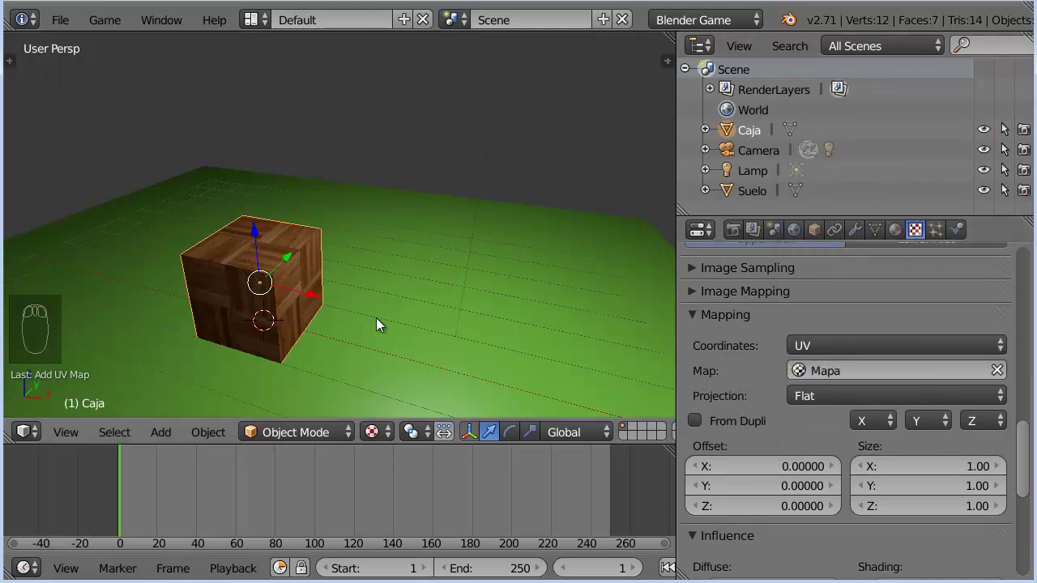
pyautogui.moveTo(379, 322); pyautogui.dragTo(1029, 461)
# Enable Normal under the parquet texture's Influence so it bumps the box surface.
pyautogui.click(1029, 461)
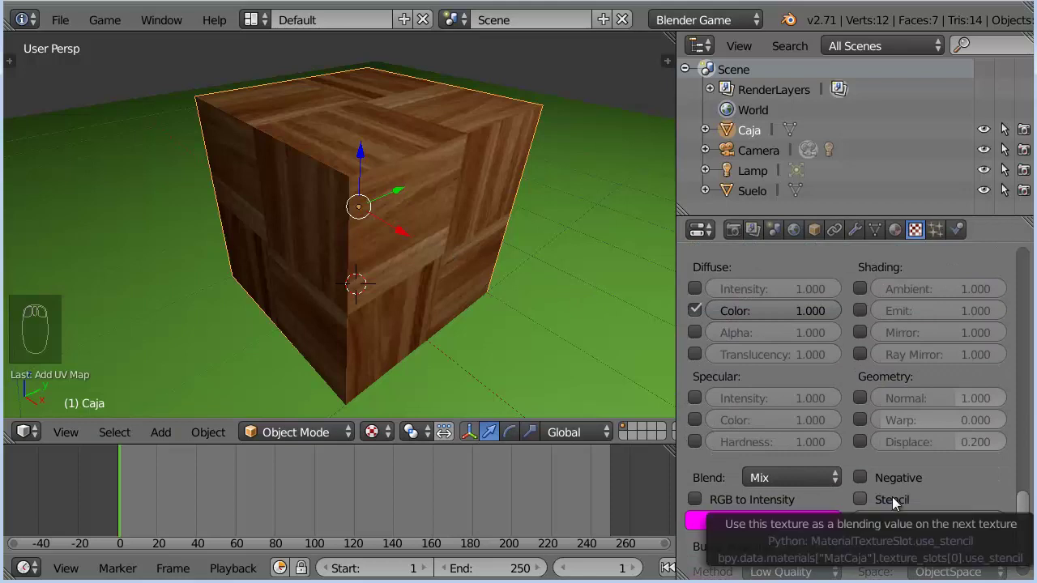
pyautogui.click(867, 404)
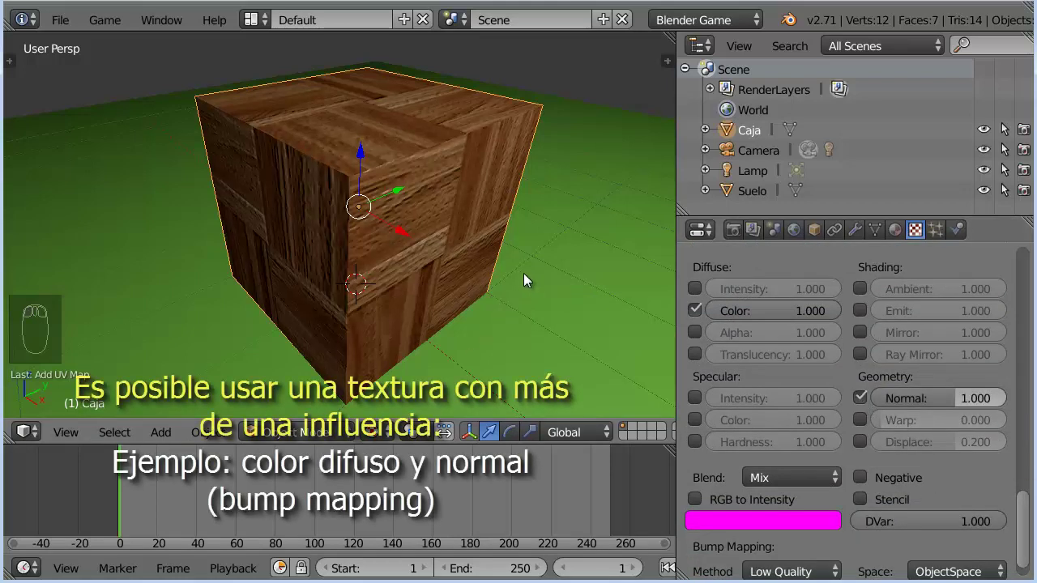
pyautogui.moveTo(523, 279); pyautogui.dragTo(502, 241)
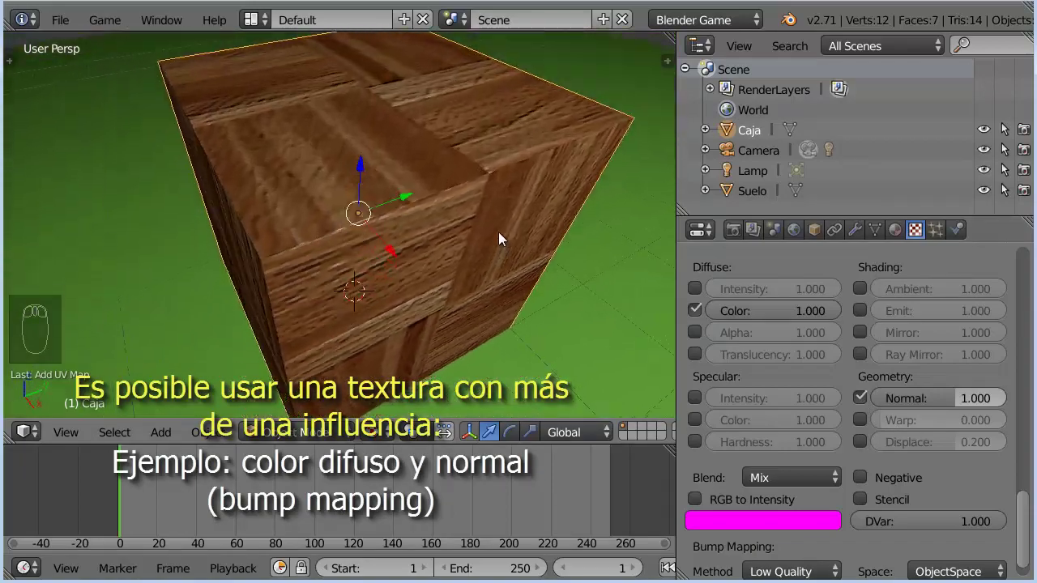
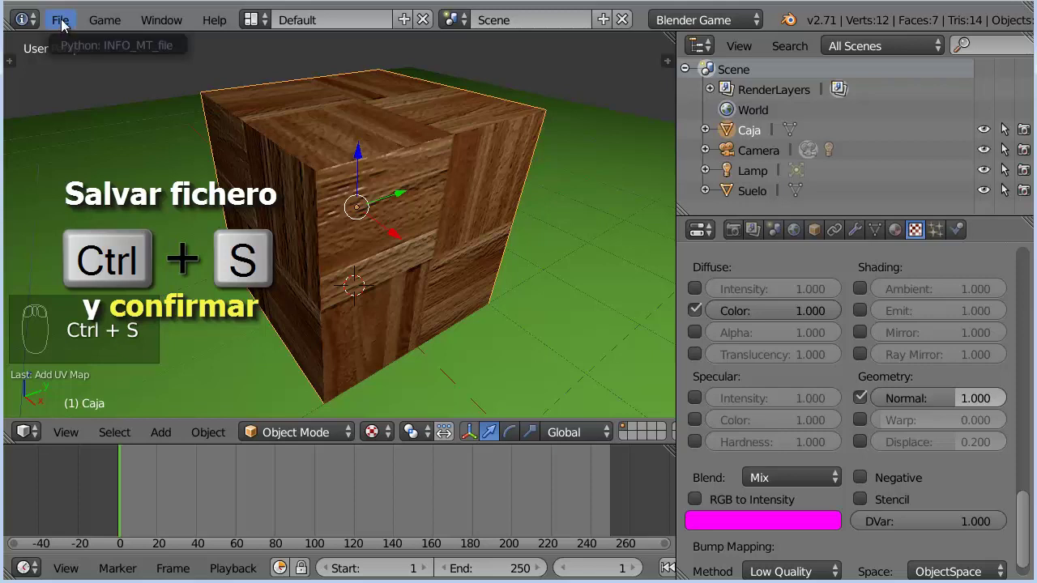
# Reload the start-up file, hide the side panel and bring the red box into view.
pyautogui.click(63, 26)
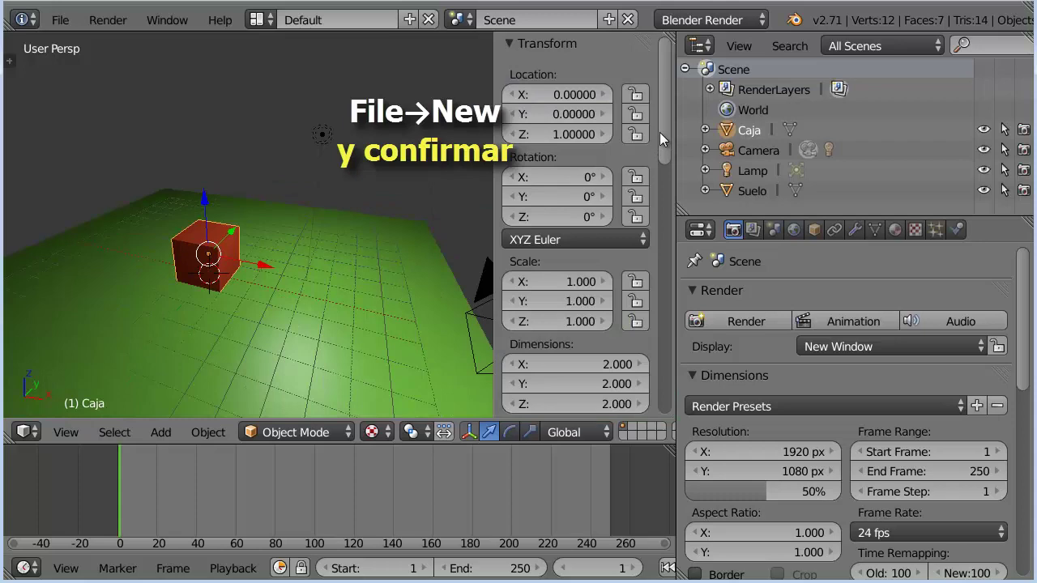
pyautogui.press('n')
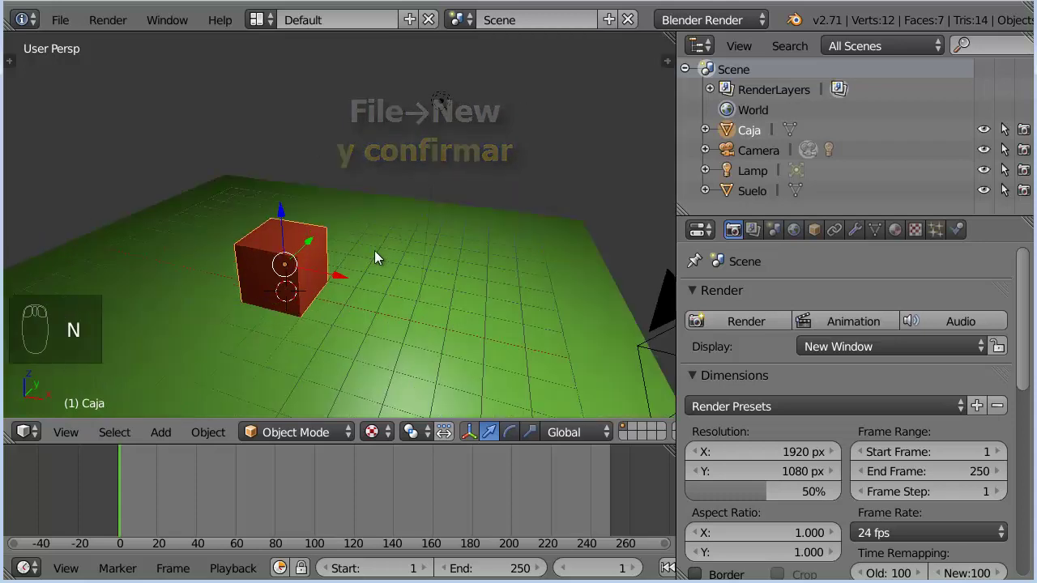
pyautogui.scroll(3)
pyautogui.moveTo(358, 278); pyautogui.dragTo(898, 254)
# With A_color.jpg loaded in TexA, show the cube's Object Data settings and its UV Maps panel.
pyautogui.click(900, 241)
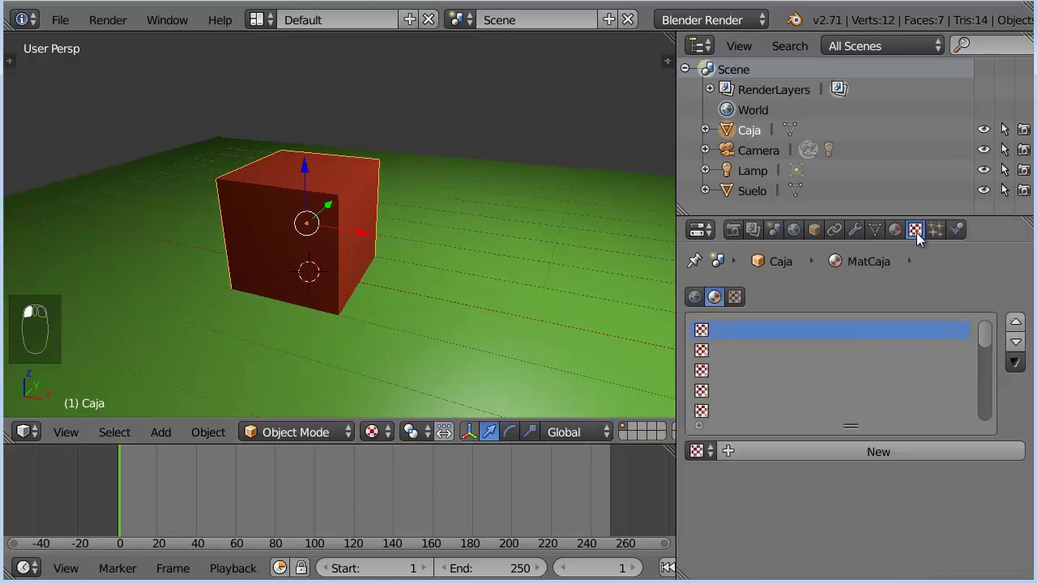
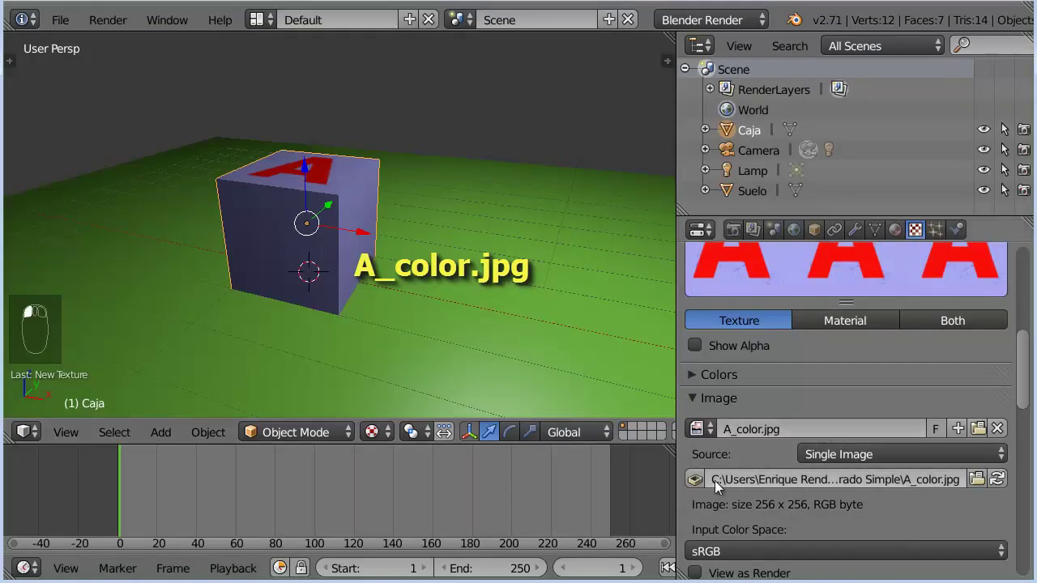
pyautogui.click(699, 483)
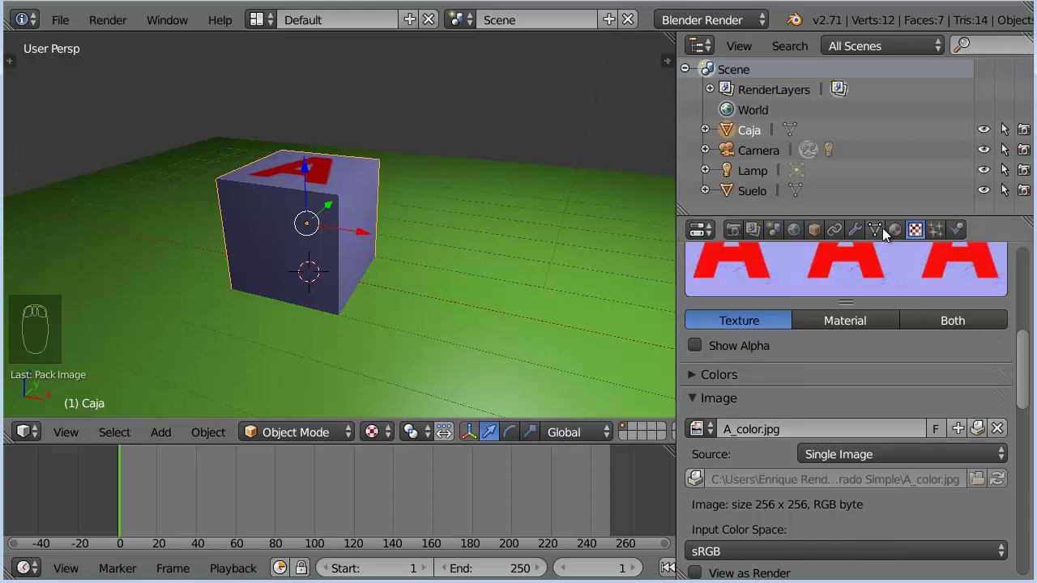
# Add a UV map named Mapa and set the A texture's coordinates to UV through Mapa.
pyautogui.moveTo(875, 232); pyautogui.dragTo(735, 438)
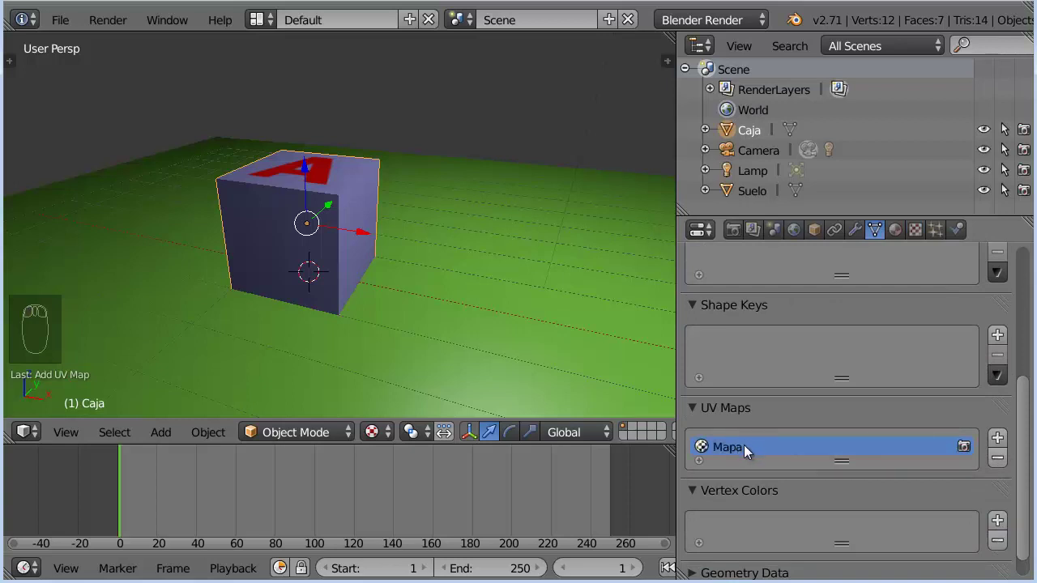
pyautogui.moveTo(920, 241); pyautogui.dragTo(923, 374)
pyautogui.click(922, 372)
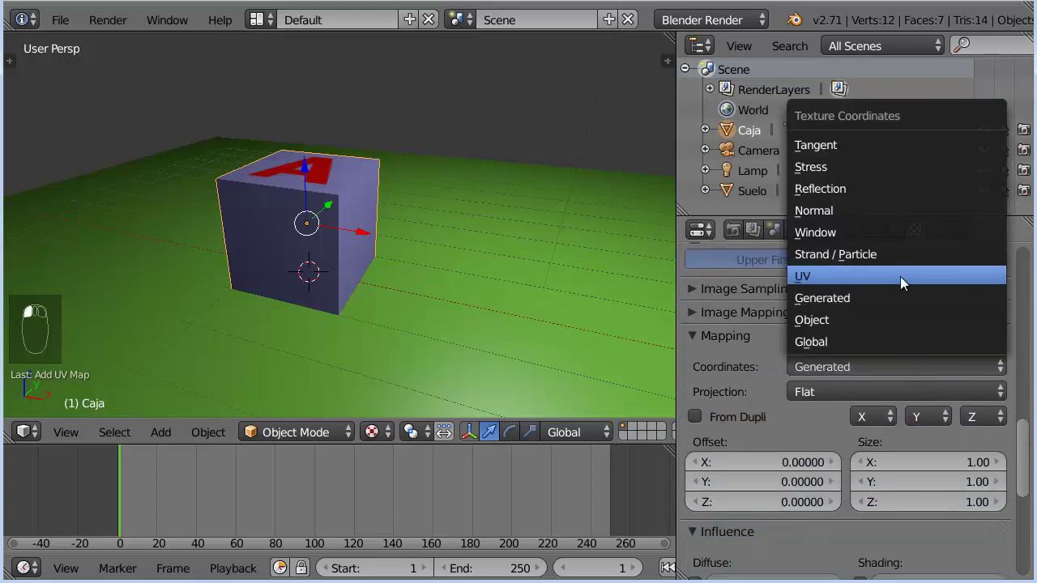
pyautogui.click(894, 382)
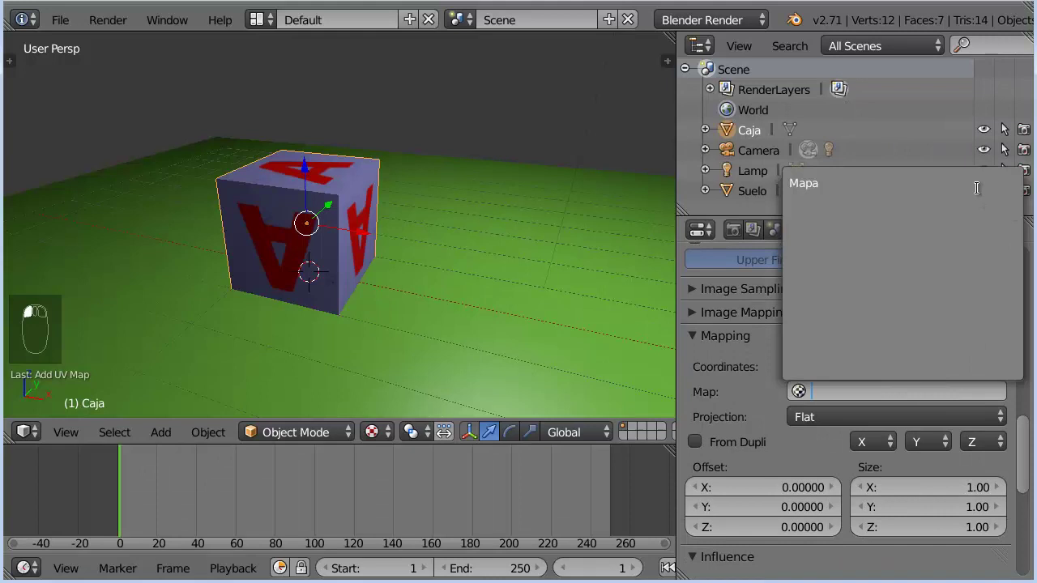
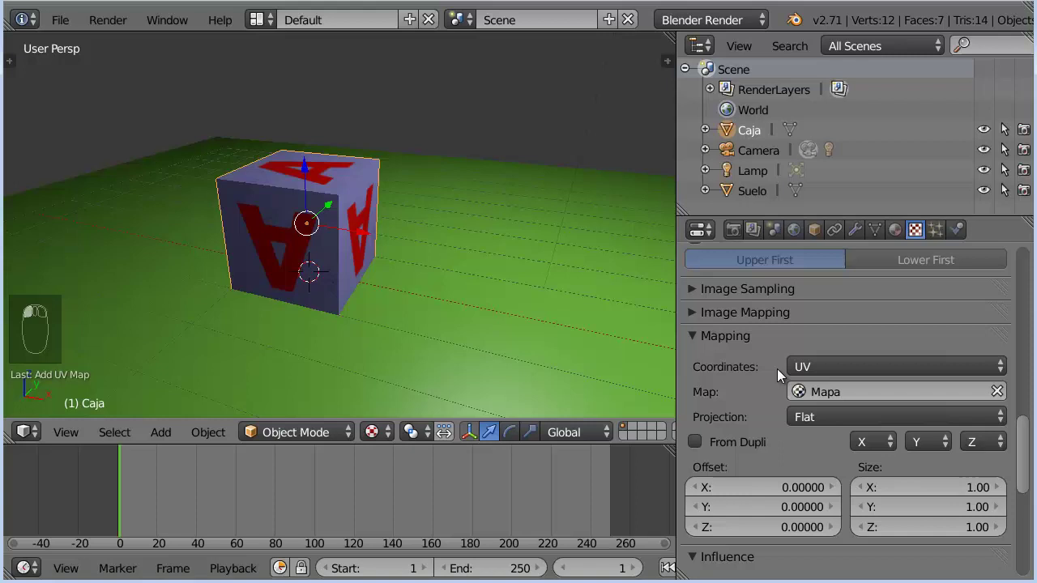
pyautogui.moveTo(899, 237); pyautogui.dragTo(824, 340)
# Create texture TexManchas of type Image or Movie, load bollos.jpg and set its coordinates to UV.
pyautogui.click(824, 344)
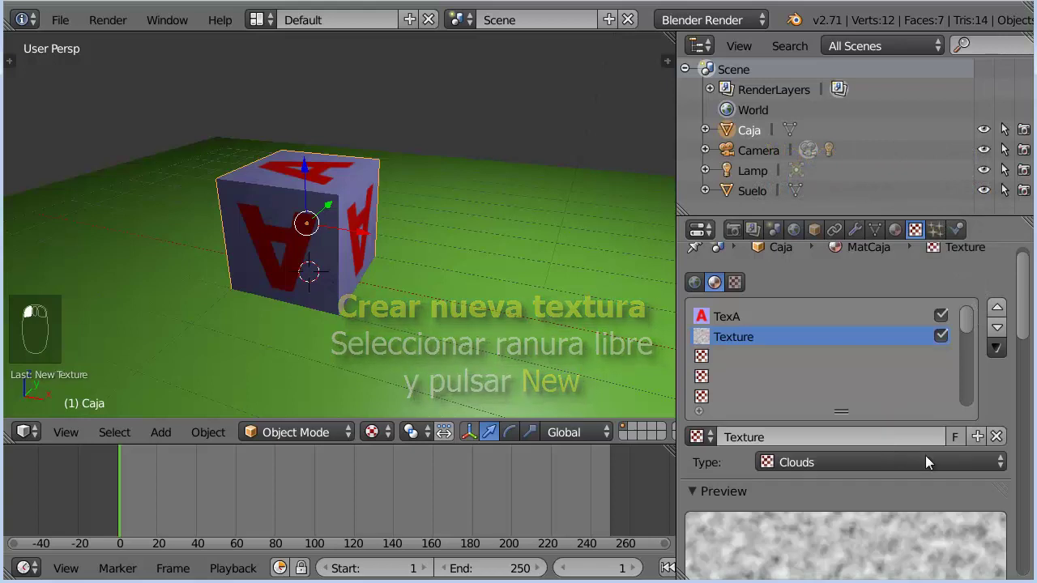
pyautogui.click(813, 427)
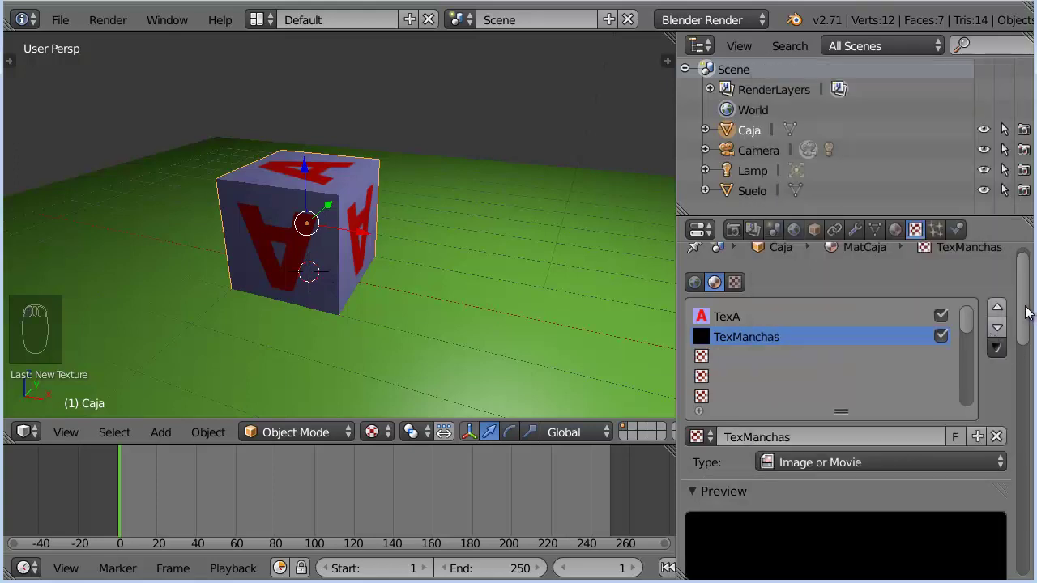
pyautogui.click(954, 336)
pyautogui.click(316, 177)
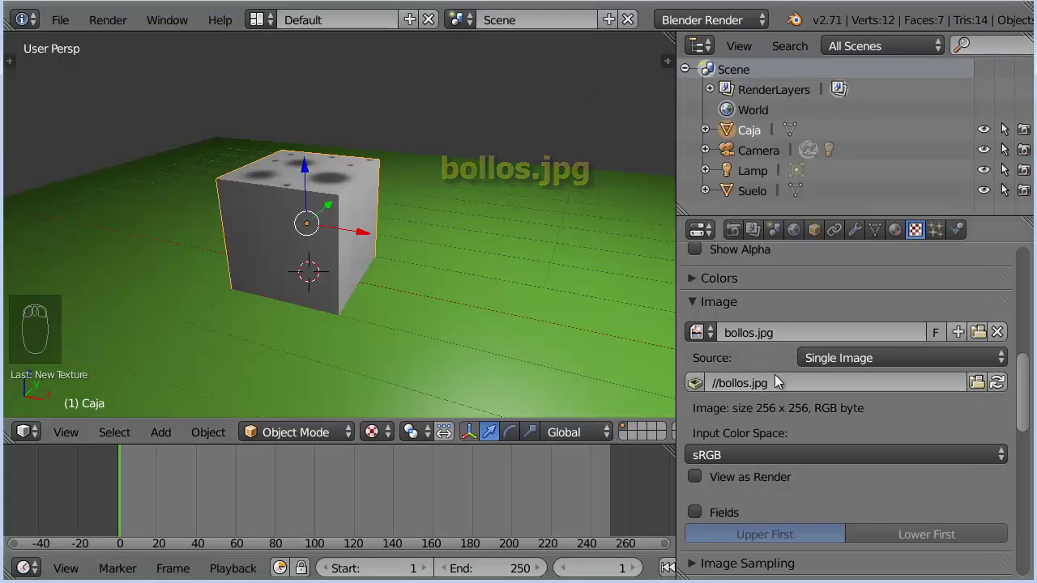
pyautogui.click(1026, 418)
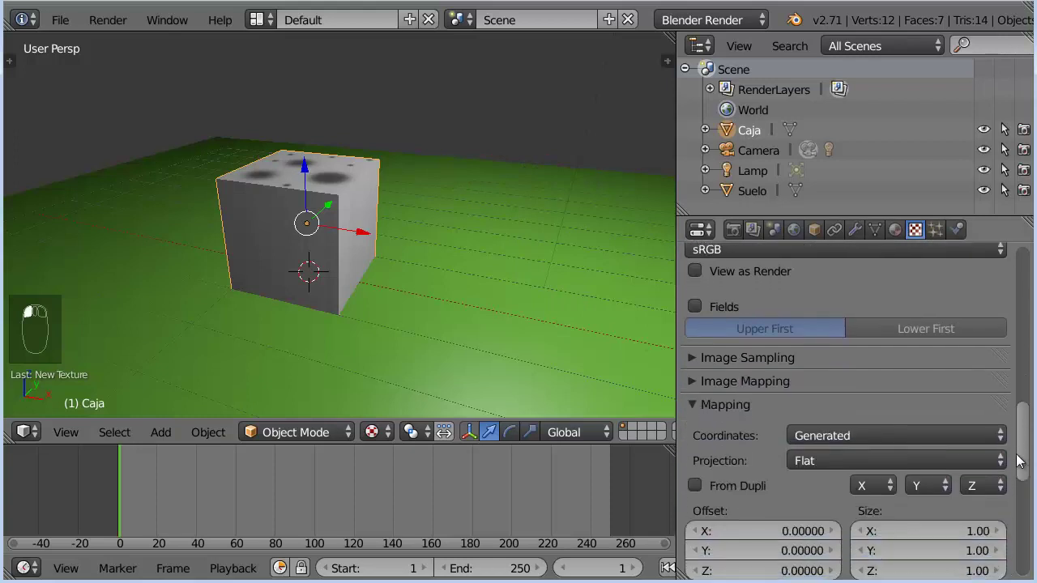
# Assign the Mapa UV map to TexManchas and move down to its Influence panel.
pyautogui.moveTo(705, 393); pyautogui.dragTo(908, 423)
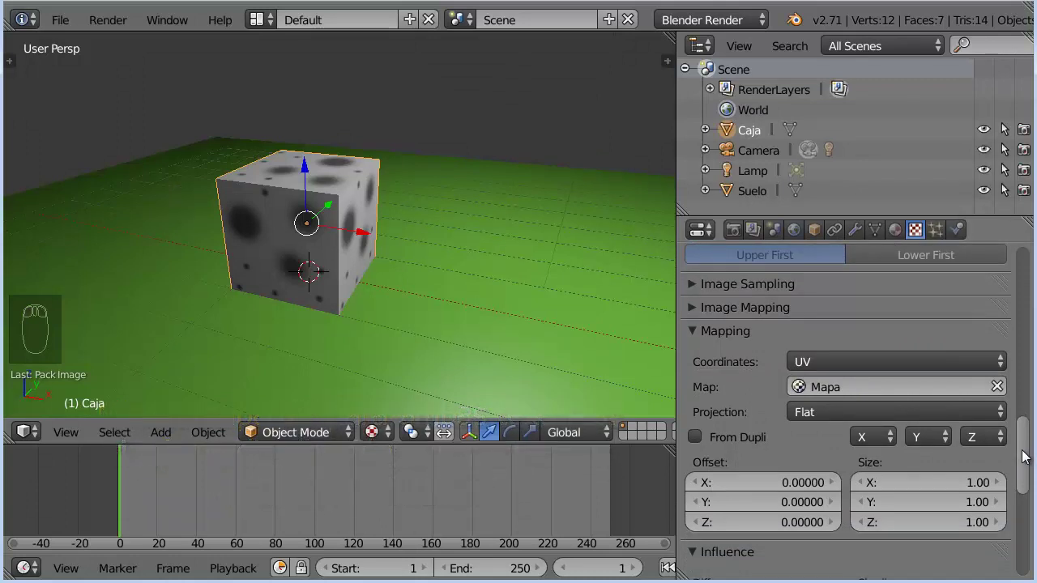
pyautogui.scroll(3)
pyautogui.moveTo(478, 248); pyautogui.dragTo(429, 266)
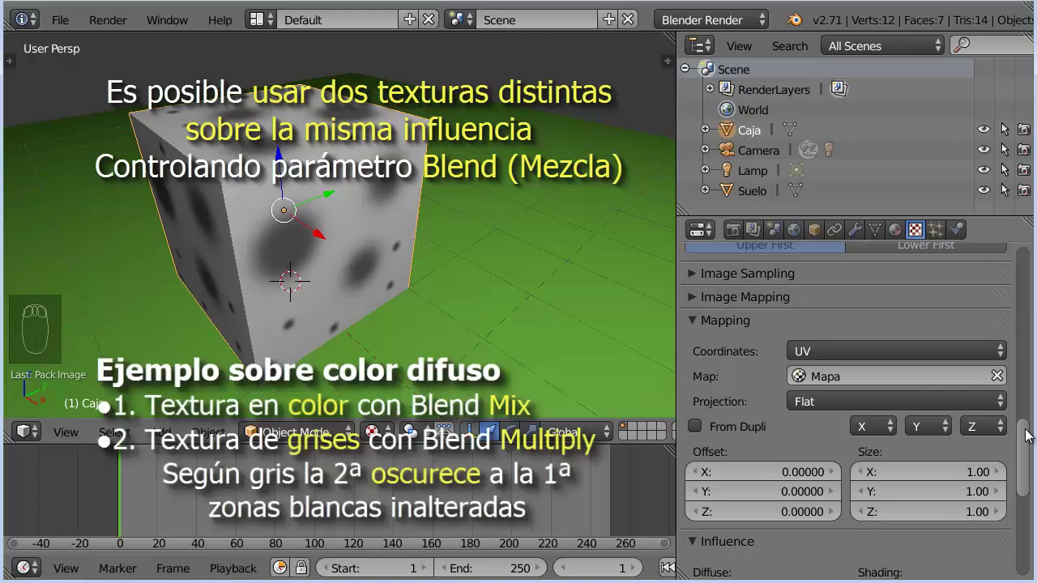
# Set TexManchas's blend mode to Multiply and inspect the darkened cube from several angles.
pyautogui.click(1027, 436)
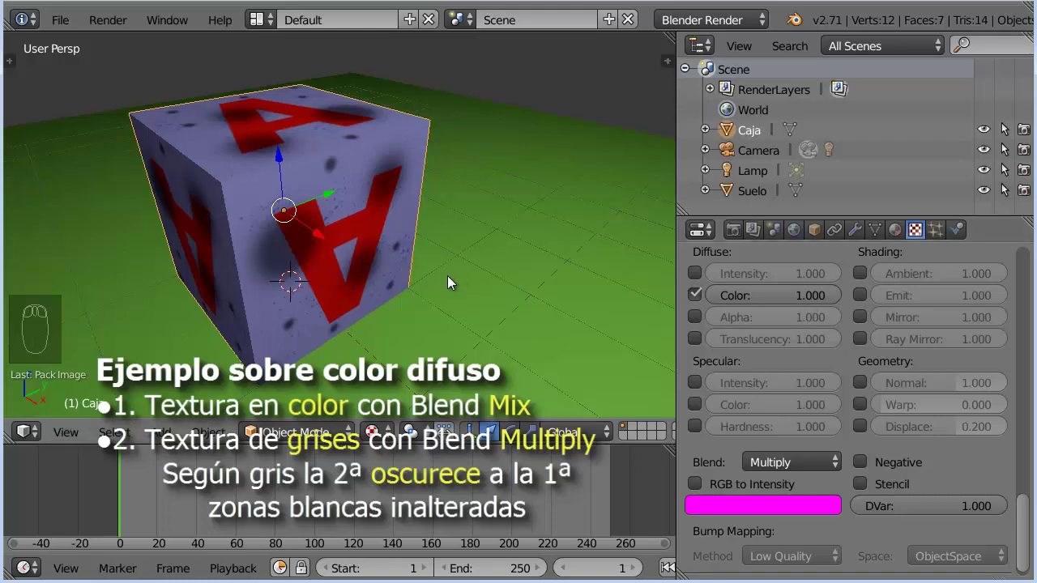
pyautogui.moveTo(362, 264); pyautogui.dragTo(430, 295)
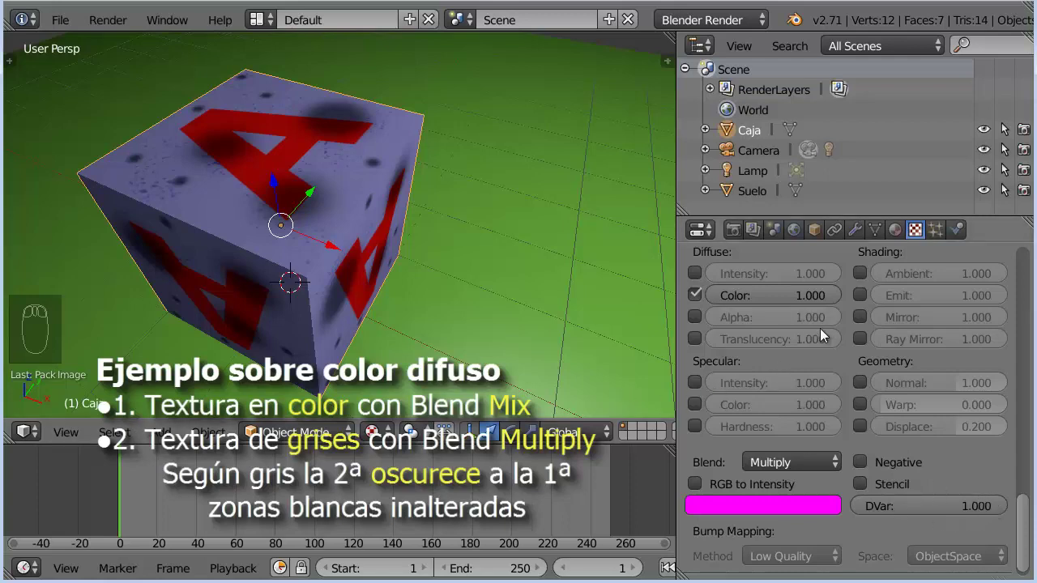
pyautogui.moveTo(531, 295); pyautogui.dragTo(502, 290)
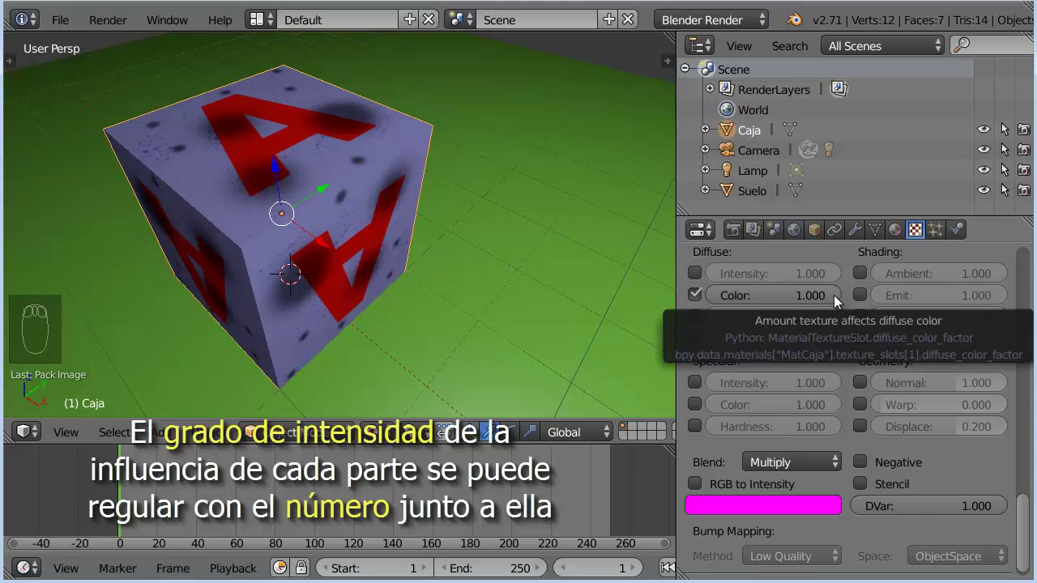
# Restore TexManchas colour factor to 1, try its Normal bump at 1.825, then switch Normal off.
pyautogui.click(839, 300)
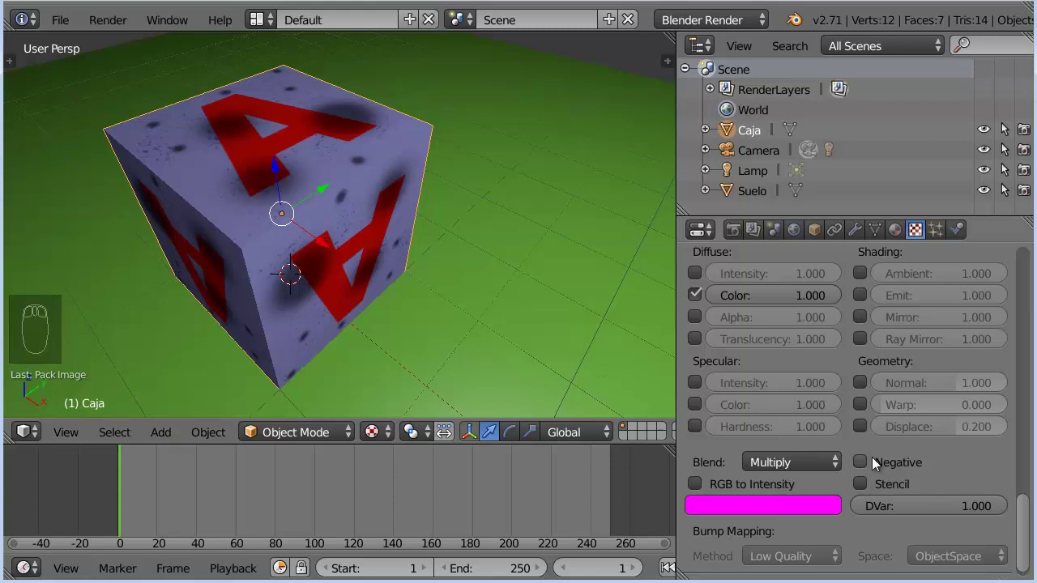
pyautogui.click(863, 391)
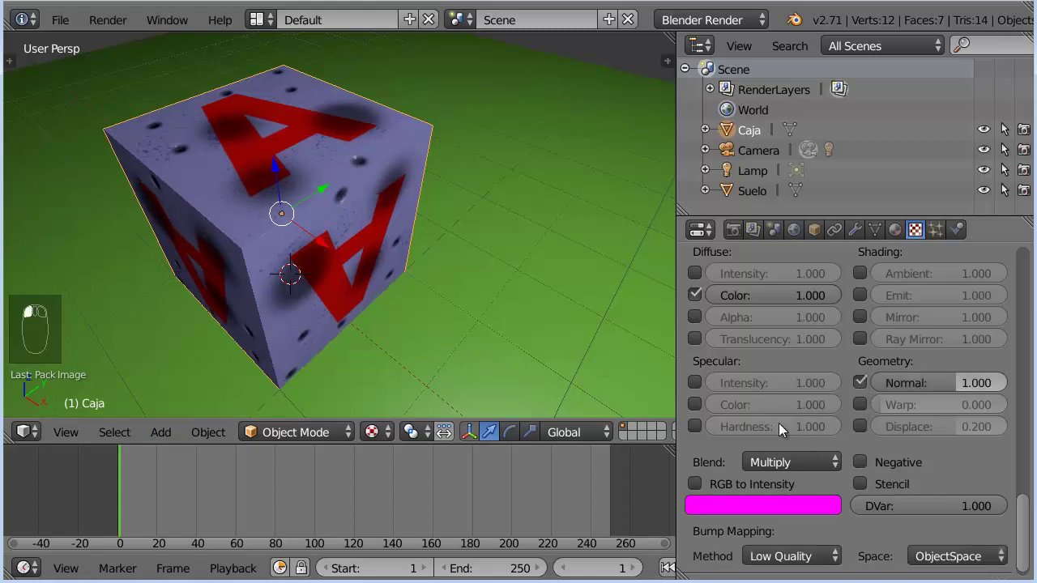
pyautogui.moveTo(930, 388); pyautogui.dragTo(952, 383)
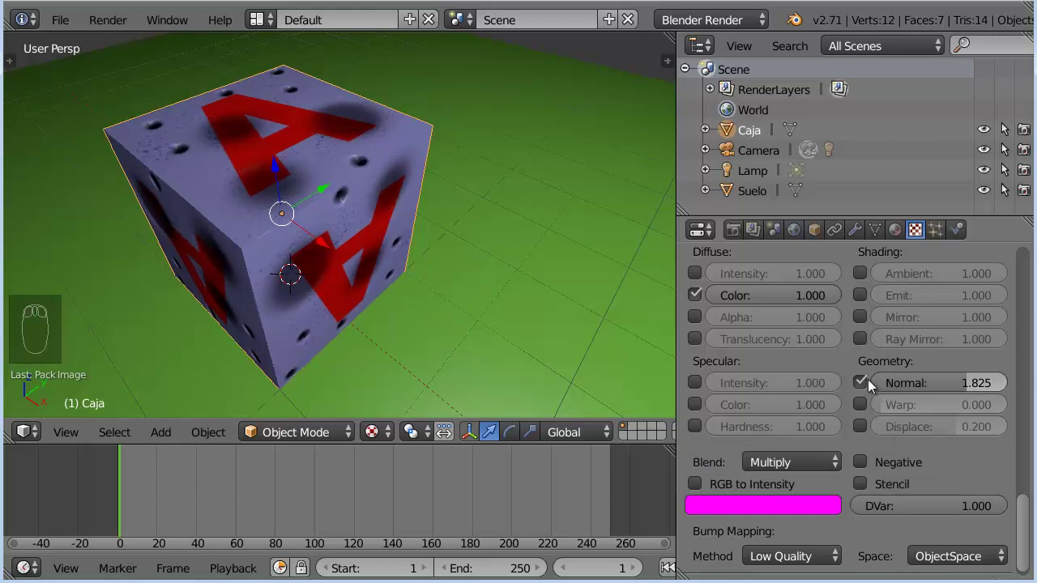
pyautogui.click(869, 383)
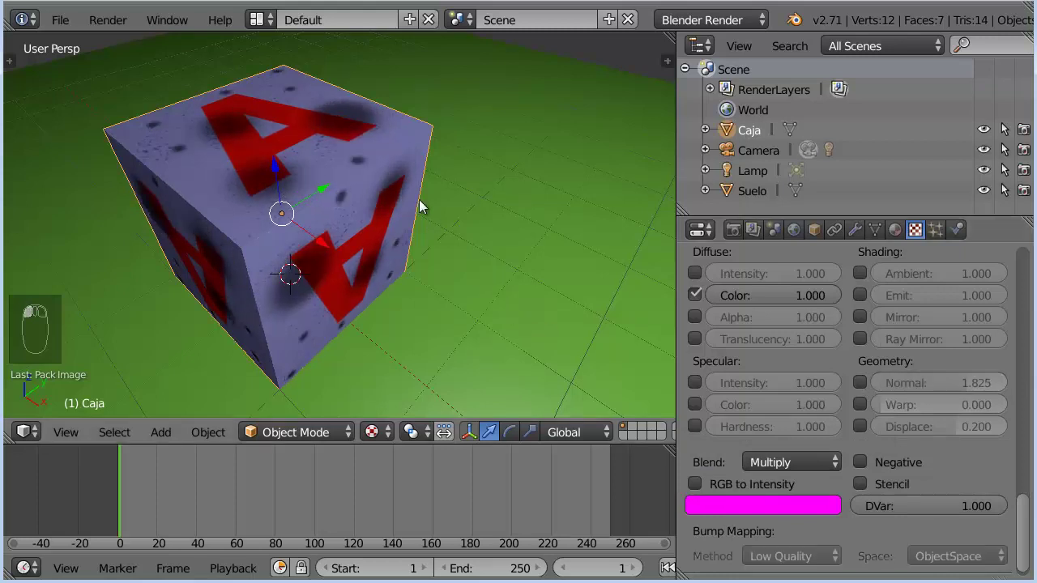